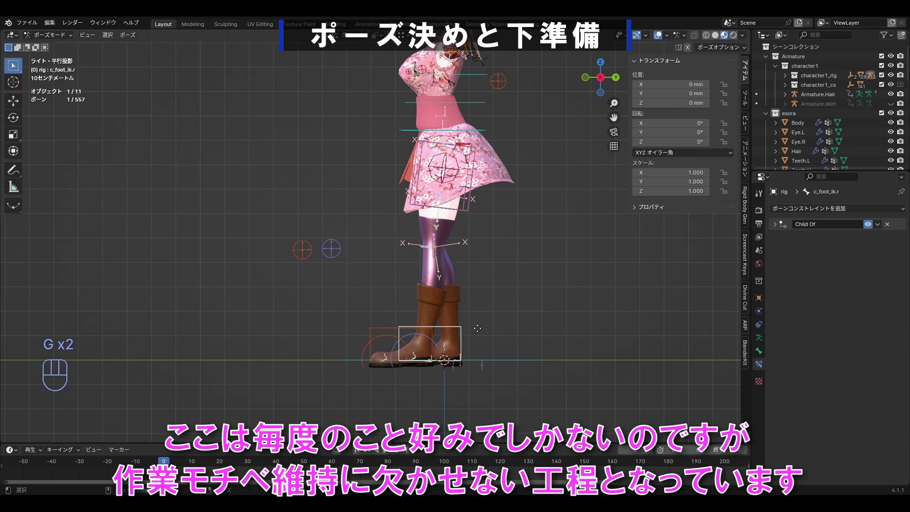
Step: Finish posing the character by grabbing and rotating from the front view
{"action": "key", "text": "g"}
{"action": "key", "text": "KP_1"}
{"action": "left_click", "coordinate": [358, 335]}
{"action": "key", "text": "g"}
{"action": "key", "text": "r"}
{"action": "key", "text": "KP_1"}
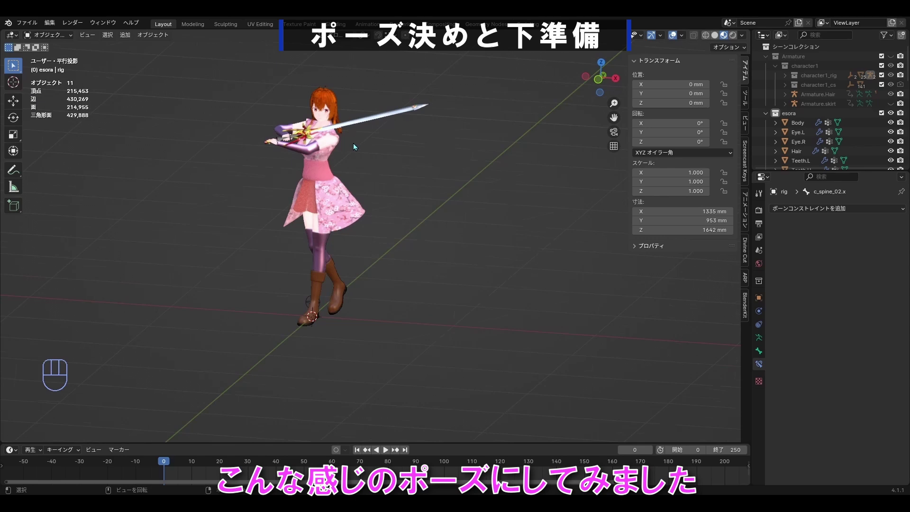
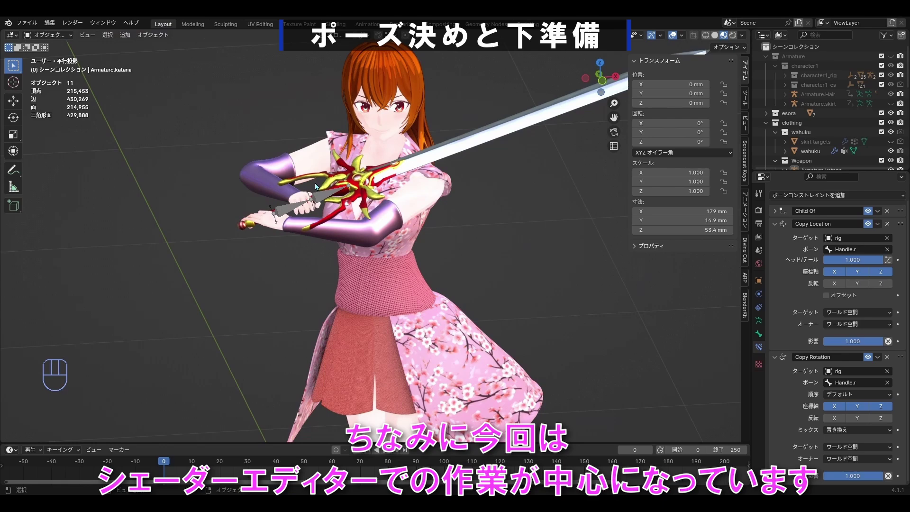
Step: Select the katana so its material nodes show in the Shader Editor
{"action": "left_click", "coordinate": [893, 152]}
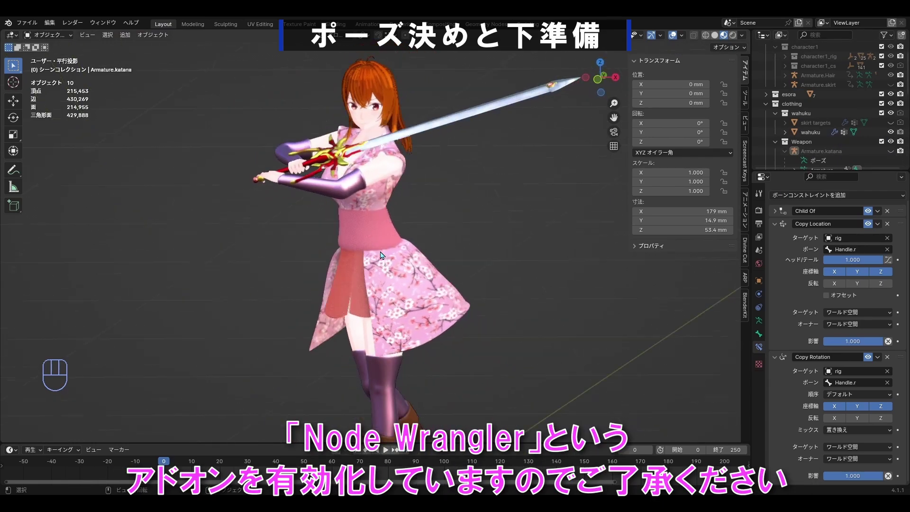
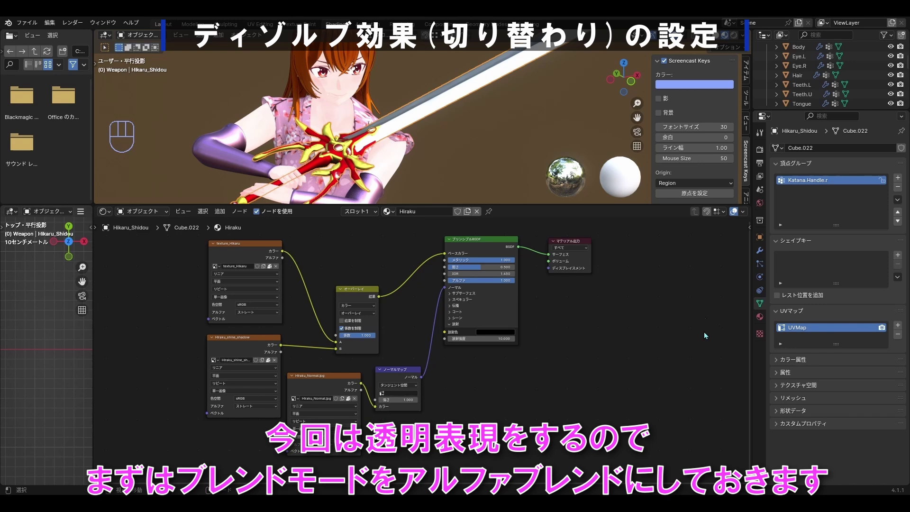
Step: Set the katana material's Blend Mode to Alpha Blend and select its Principled BSDF
{"action": "left_click_drag", "start_coordinate": [843, 378], "coordinate": [845, 414]}
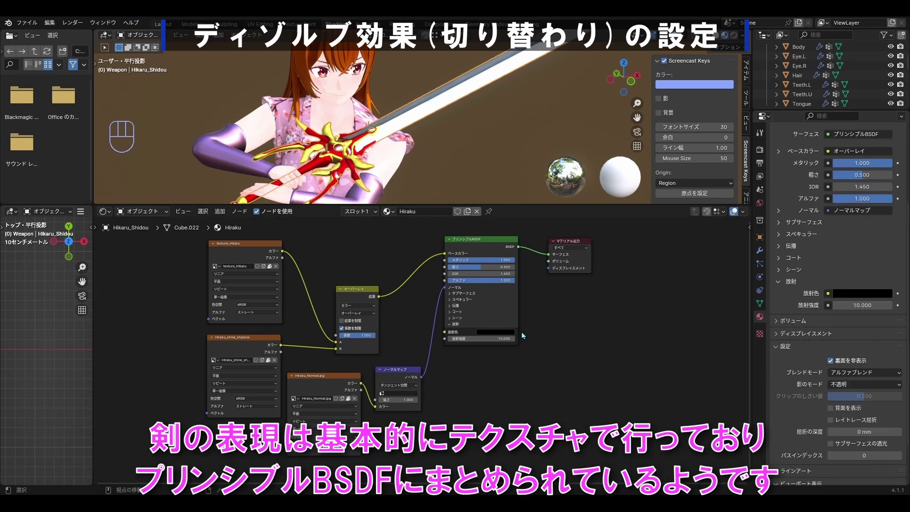
{"action": "left_click", "coordinate": [480, 243]}
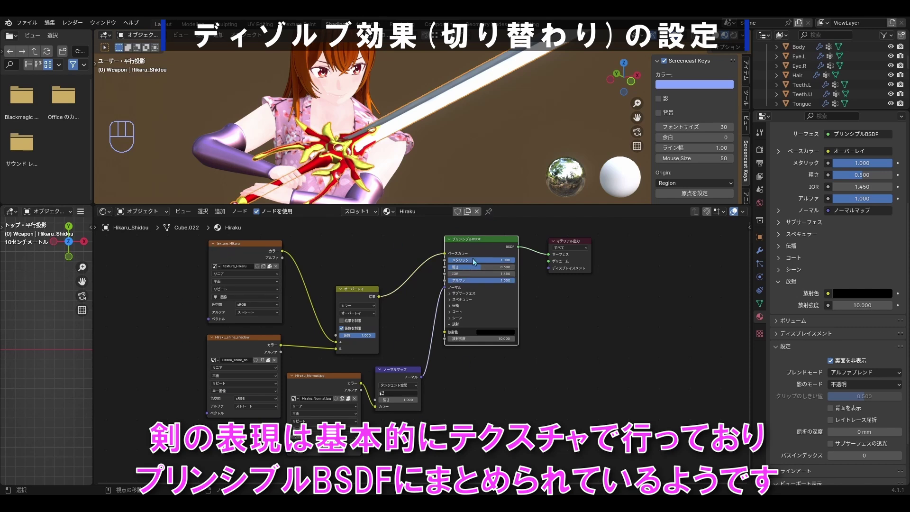
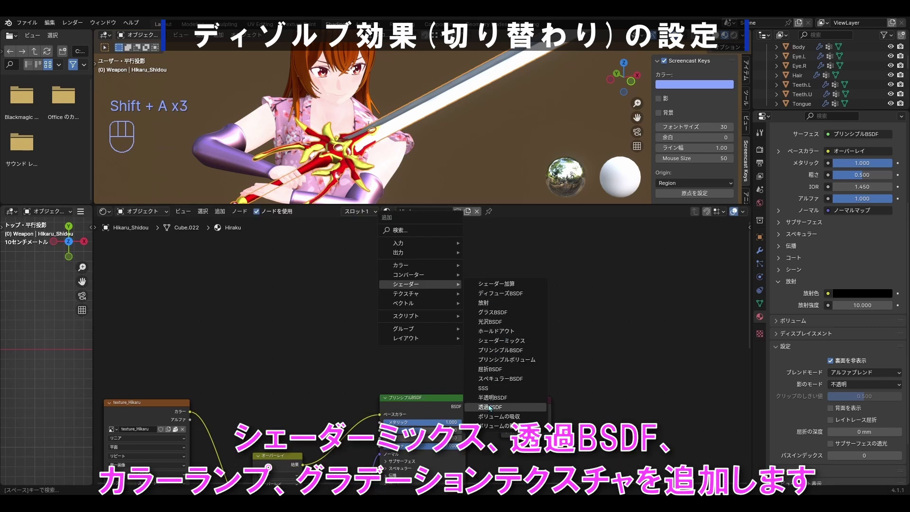
Step: Mix the blade's Principled BSDF with a Transparent BSDF via a gradient texture and ColorRamp into the output
{"action": "key", "text": "shift+a"}
{"action": "key", "text": "shift+a"}
{"action": "left_click", "coordinate": [533, 402]}
{"action": "left_click_drag", "start_coordinate": [531, 338], "coordinate": [559, 385]}
{"action": "key", "text": "ctrl+z"}
{"action": "left_click", "coordinate": [472, 396]}
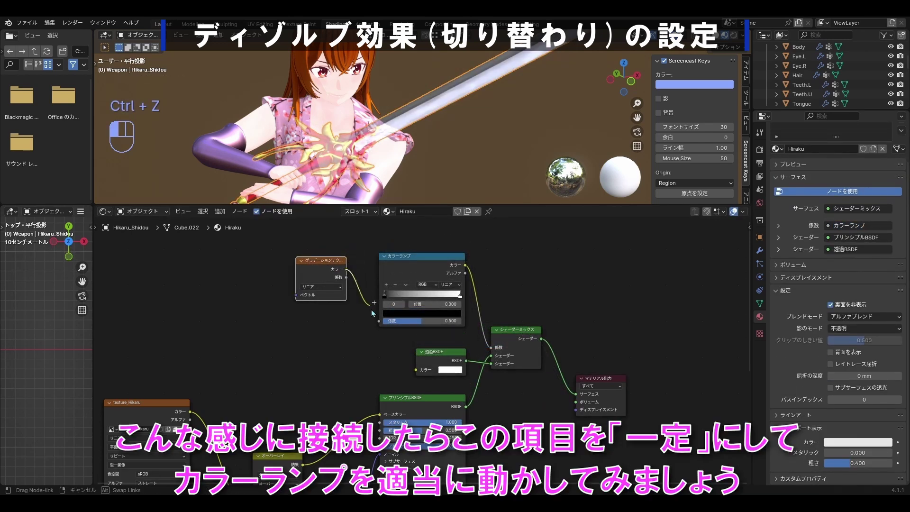
Step: Make the ColorRamp a hard black-white split at position 0.5
{"action": "left_click_drag", "start_coordinate": [454, 286], "coordinate": [452, 337]}
{"action": "left_click_drag", "start_coordinate": [463, 298], "coordinate": [445, 307]}
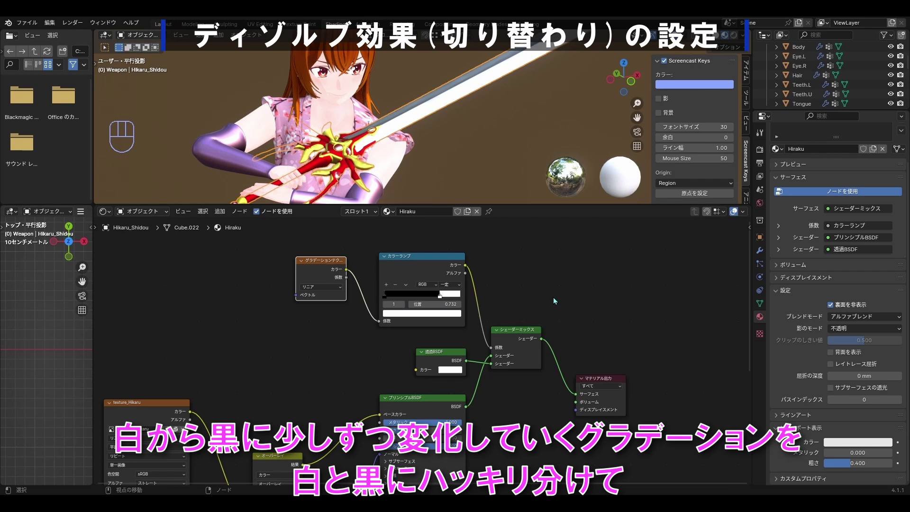
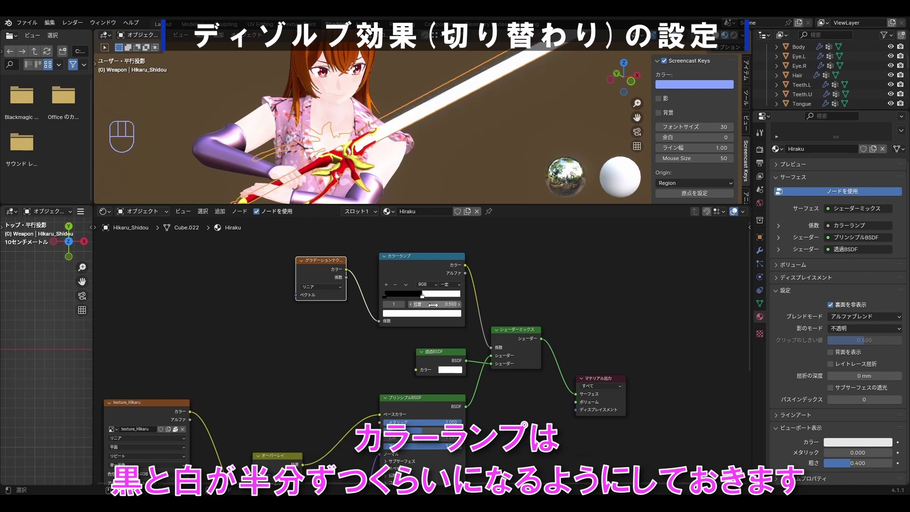
Step: Add Texture Coordinate and Mapping nodes to the Gradient Texture with Ctrl+T
{"action": "left_click", "coordinate": [630, 285]}
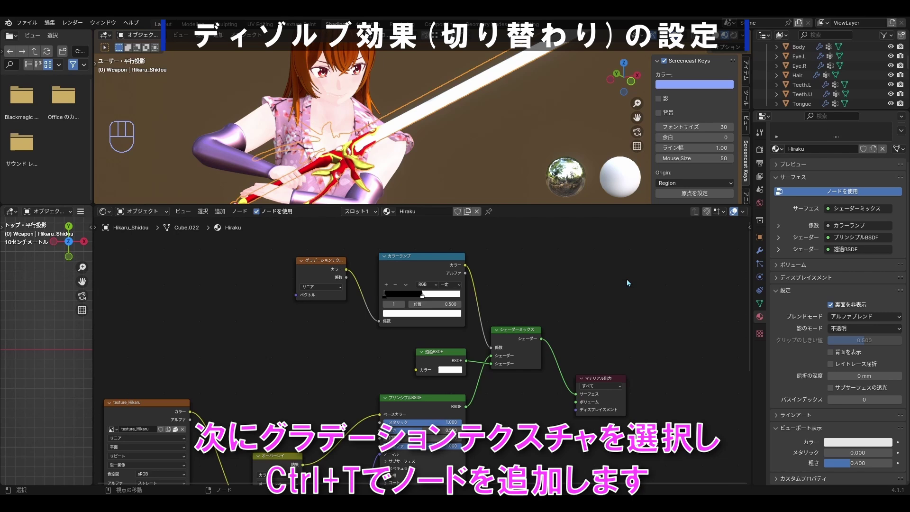
{"action": "left_click", "coordinate": [340, 263]}
{"action": "key", "text": "ctrl+t"}
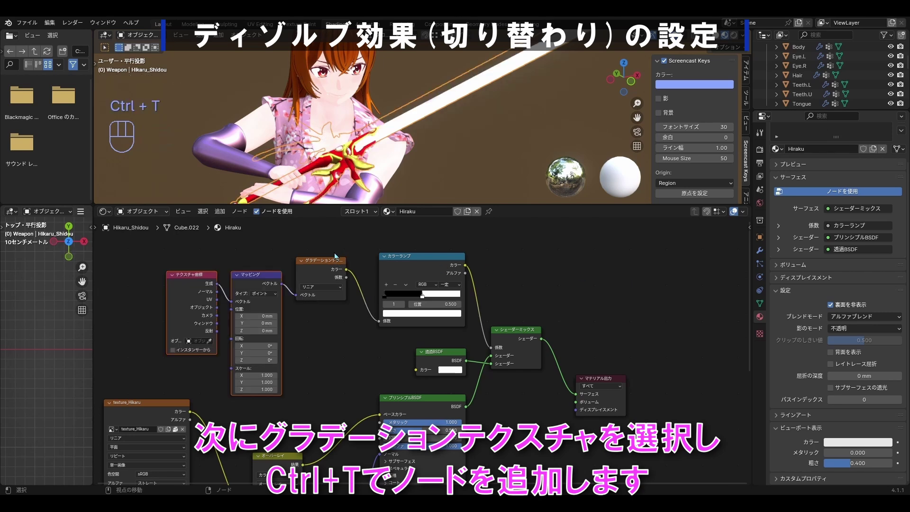
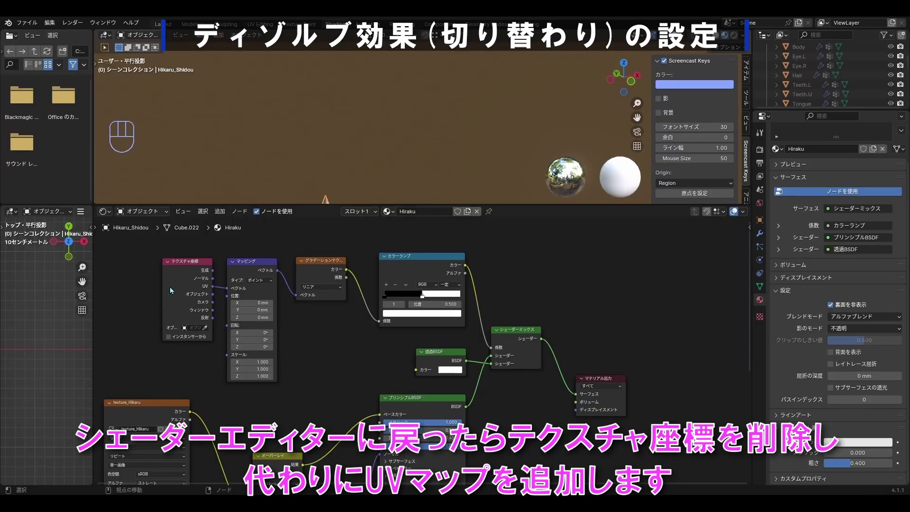
Step: Replace the Texture Coordinate node with a UV Map node feeding the Mapping vector
{"action": "left_click", "coordinate": [190, 264]}
{"action": "key", "text": "x"}
{"action": "key", "text": "shift+a"}
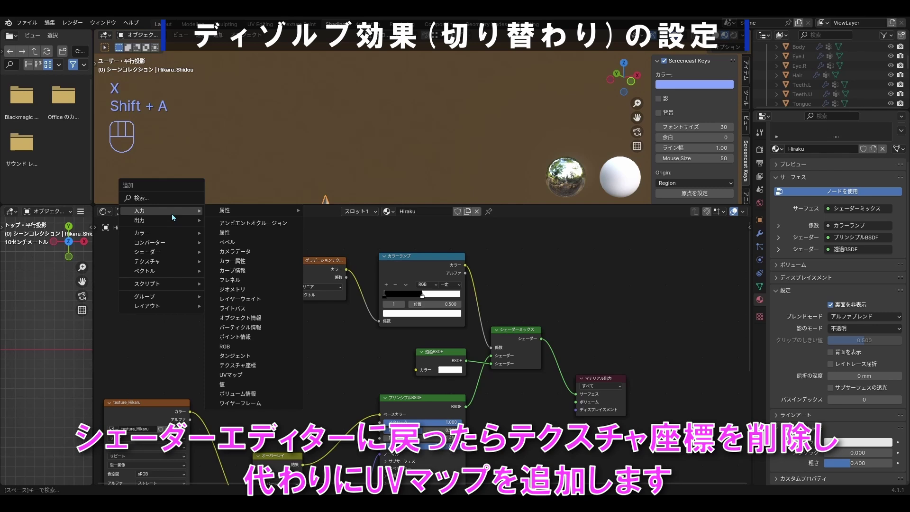
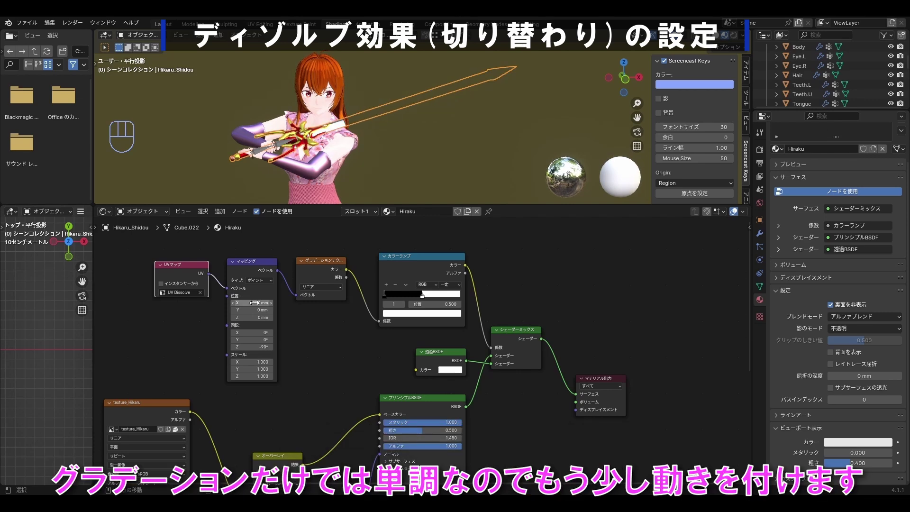
Step: Add a Noise Texture and a Converter Mix node to blend with the gradient before the ColorRamp
{"action": "key", "text": "shift+a"}
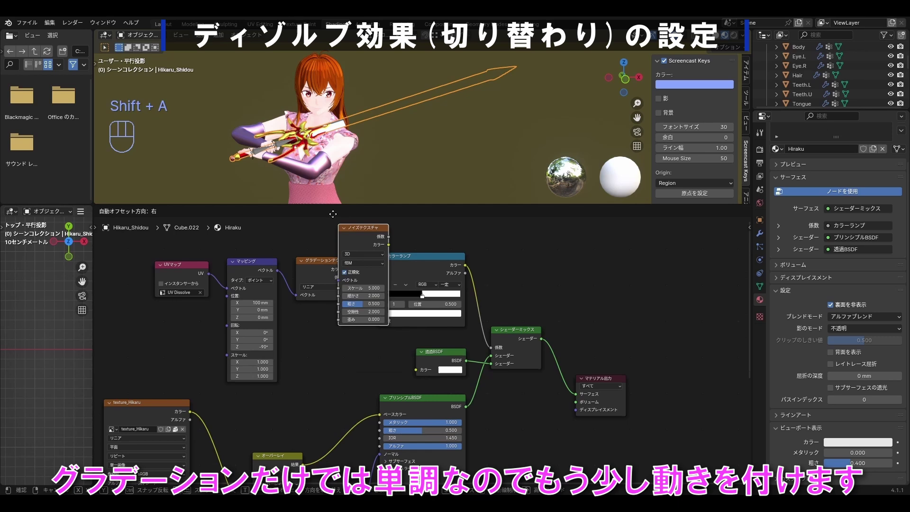
{"action": "key", "text": "shift+a"}
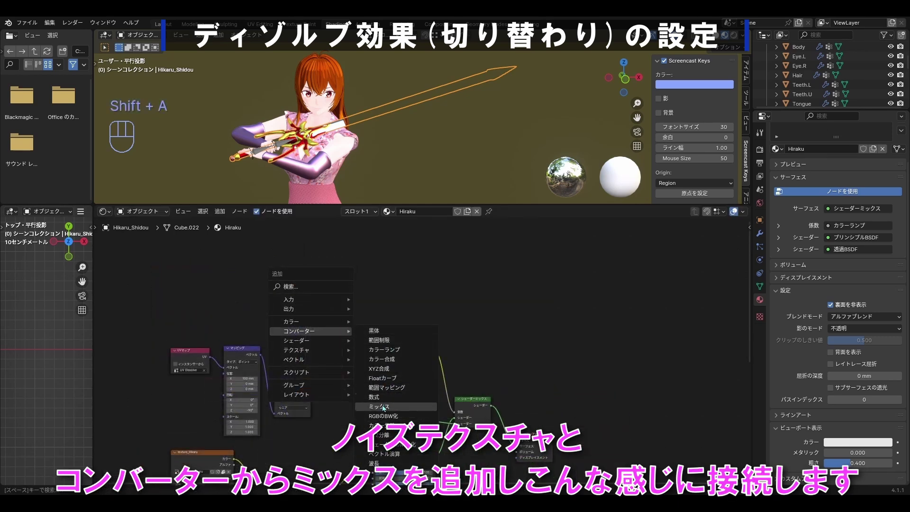
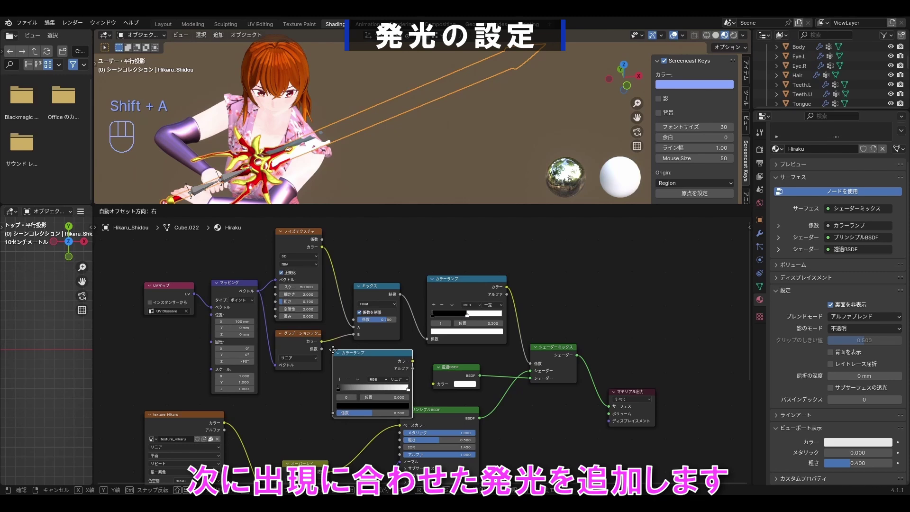
Step: Connect a second ColorRamp to the Principled BSDF Emission Color and add two stops
{"action": "left_click_drag", "start_coordinate": [377, 260], "coordinate": [321, 349]}
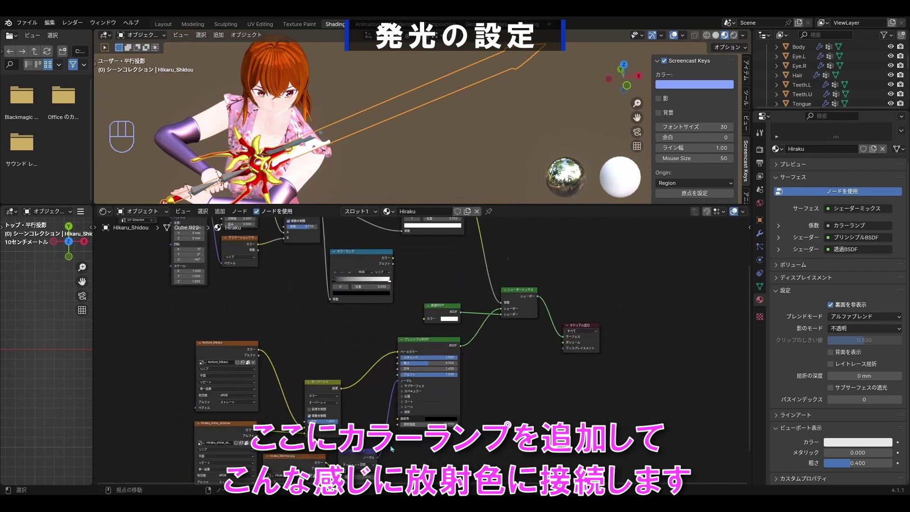
{"action": "left_click_drag", "start_coordinate": [400, 237], "coordinate": [403, 413]}
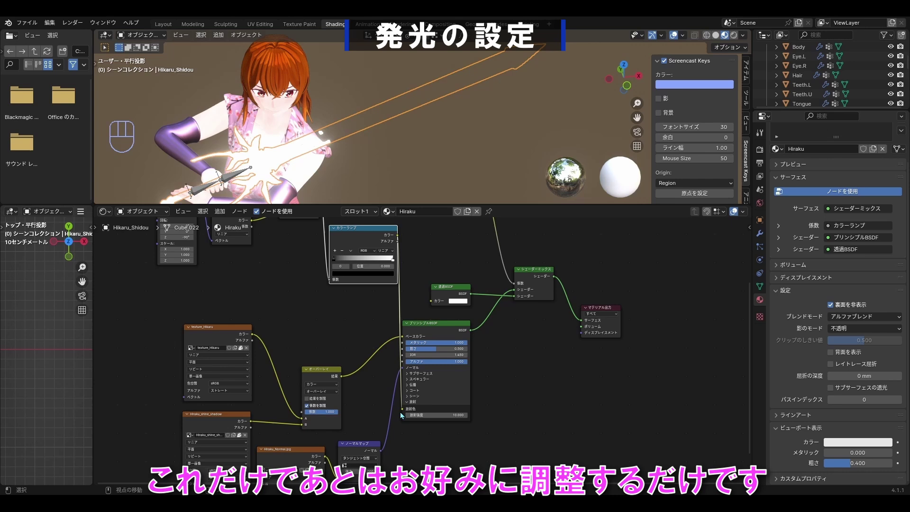
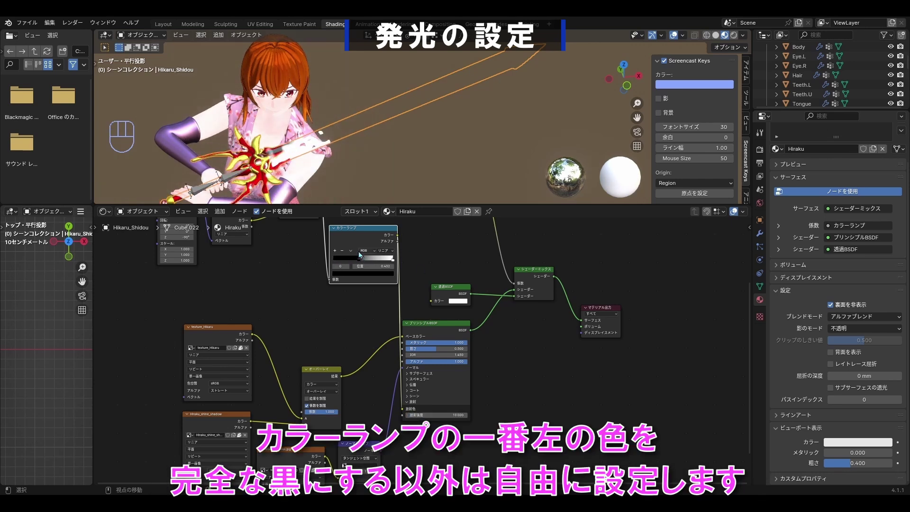
{"action": "left_click", "coordinate": [428, 280]}
{"action": "left_click", "coordinate": [404, 278]}
Step: Place a stop near 0.58 and colour the ramp black through red to yellow
{"action": "left_click_drag", "start_coordinate": [400, 276], "coordinate": [347, 280]}
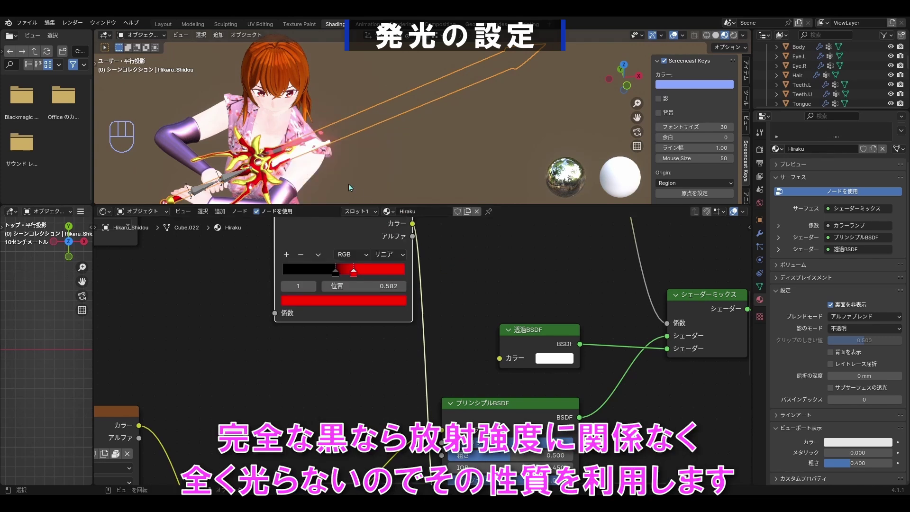
{"action": "double_click", "coordinate": [346, 276]}
{"action": "double_click", "coordinate": [357, 276]}
{"action": "left_click", "coordinate": [332, 303]}
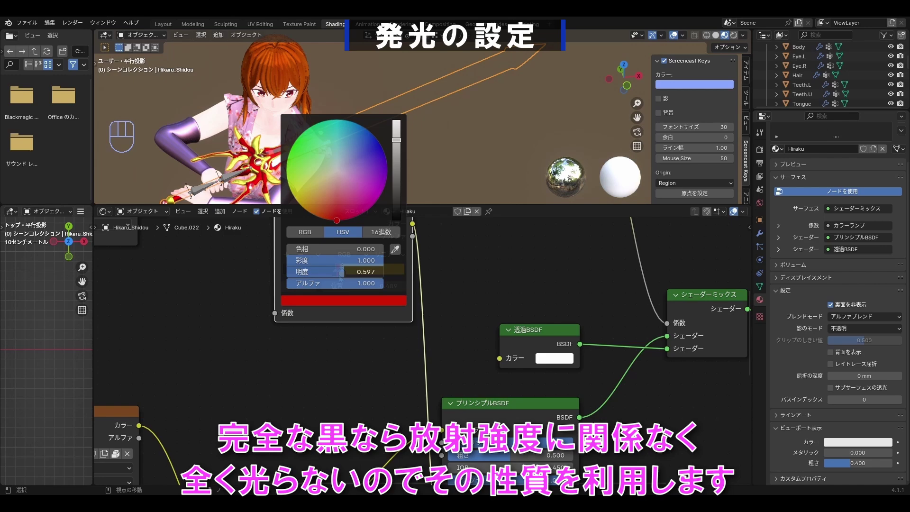
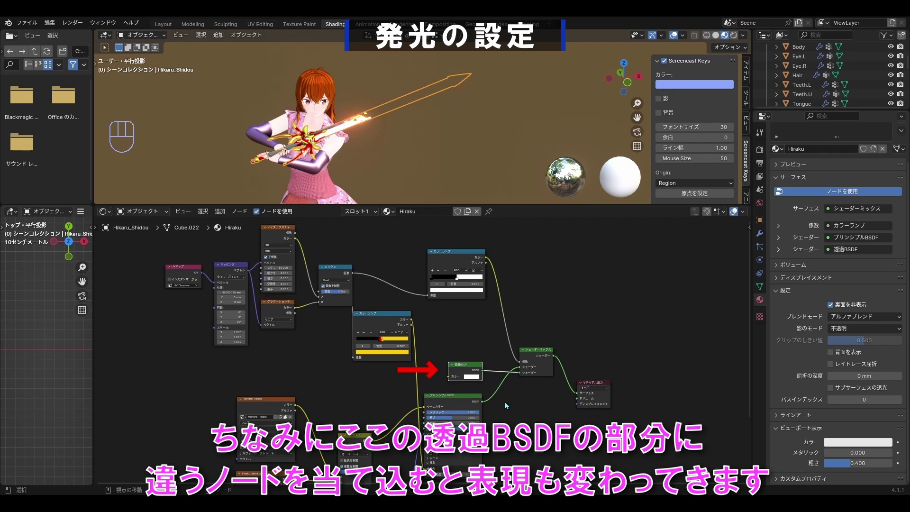
Step: Replace the Transparent BSDF with a second Principled BSDF in the Mix Shader
{"action": "left_click", "coordinate": [530, 412]}
{"action": "key", "text": "shift+a"}
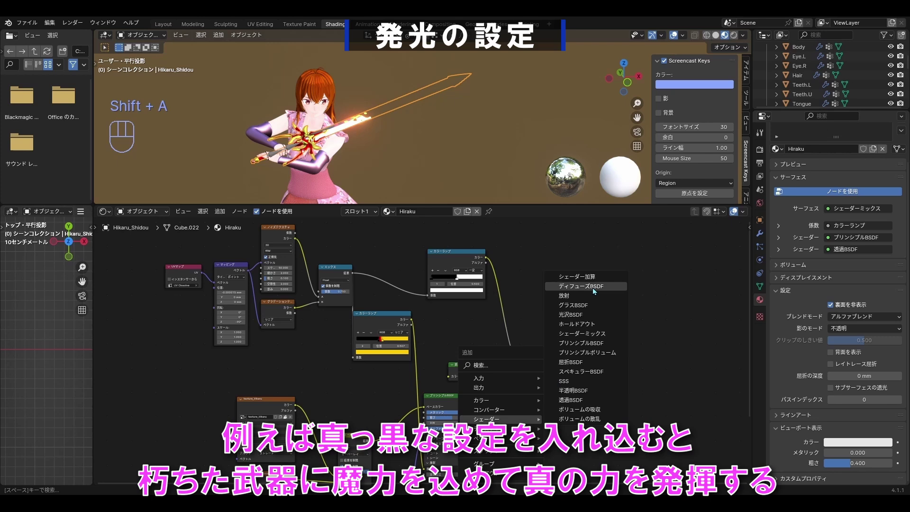